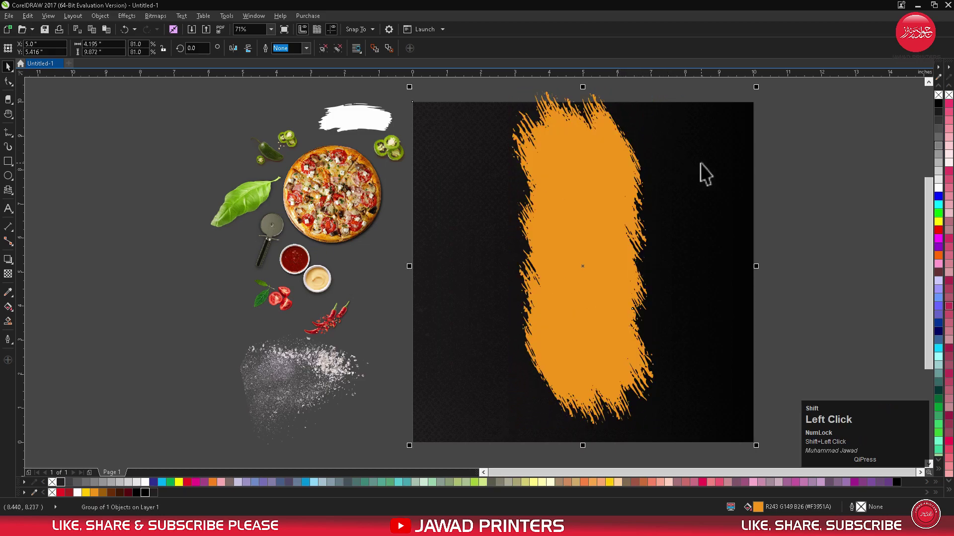
Select only the orange brush stroke to slim and tilt it.
key("e")
left_click(837, 237)
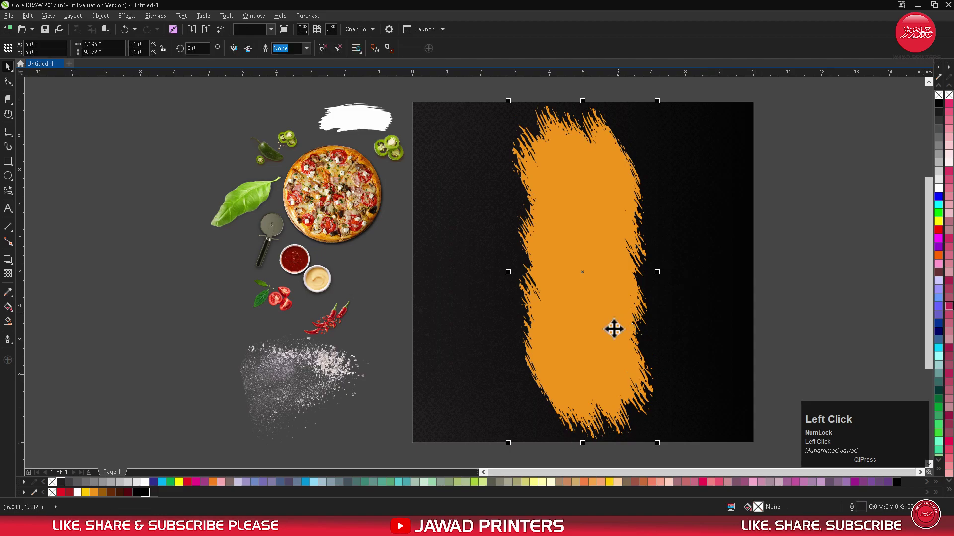
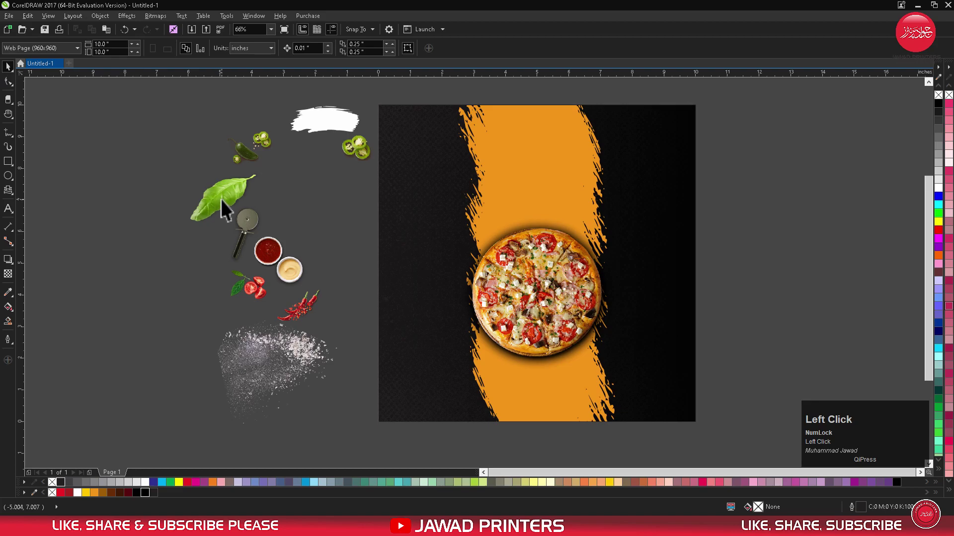
Place the basil leaf at the pizza's upper right, tucked behind the pizza.
left_click_drag(228, 209, 614, 237)
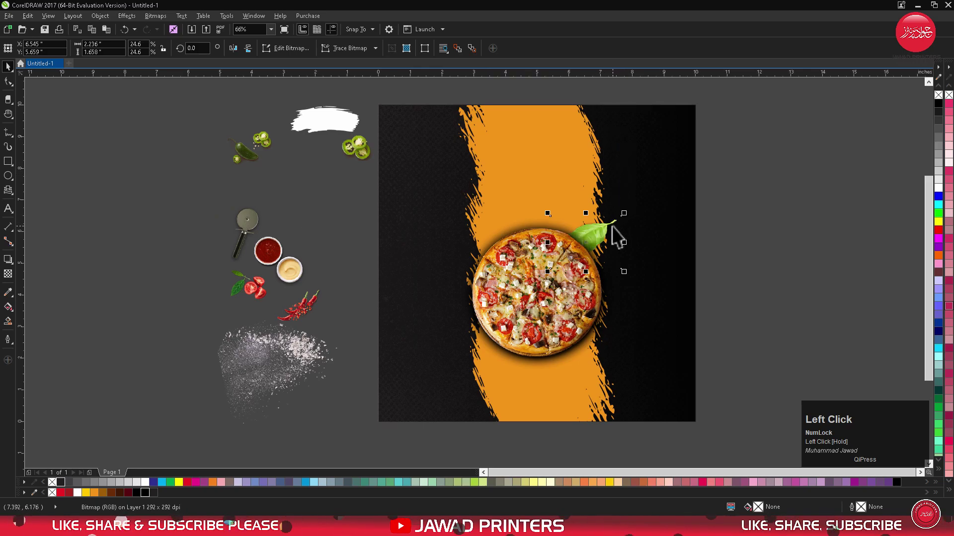
key("Down")
key("Right")
key("Down")
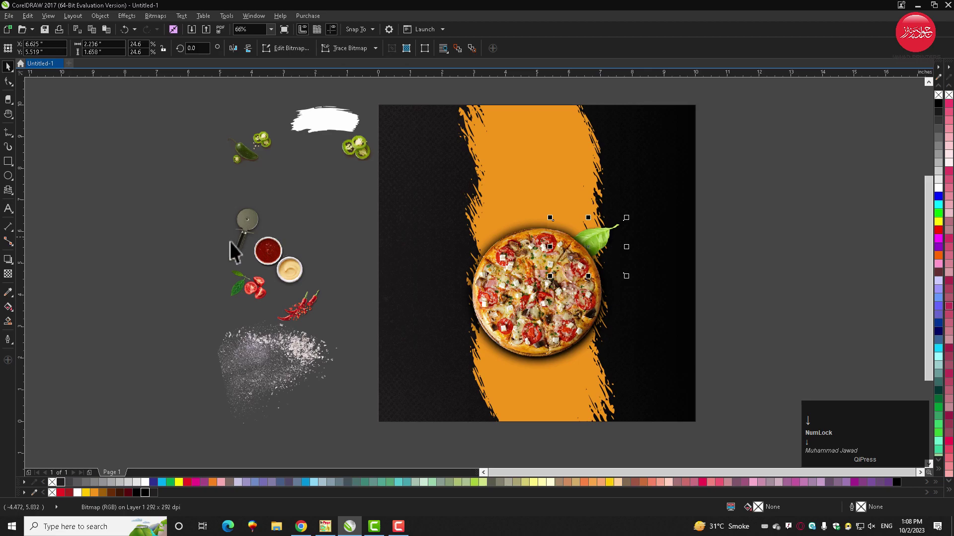
Set the ketchup dip at the pizza's left edge and the cream dip below it.
left_click_drag(314, 237, 466, 329)
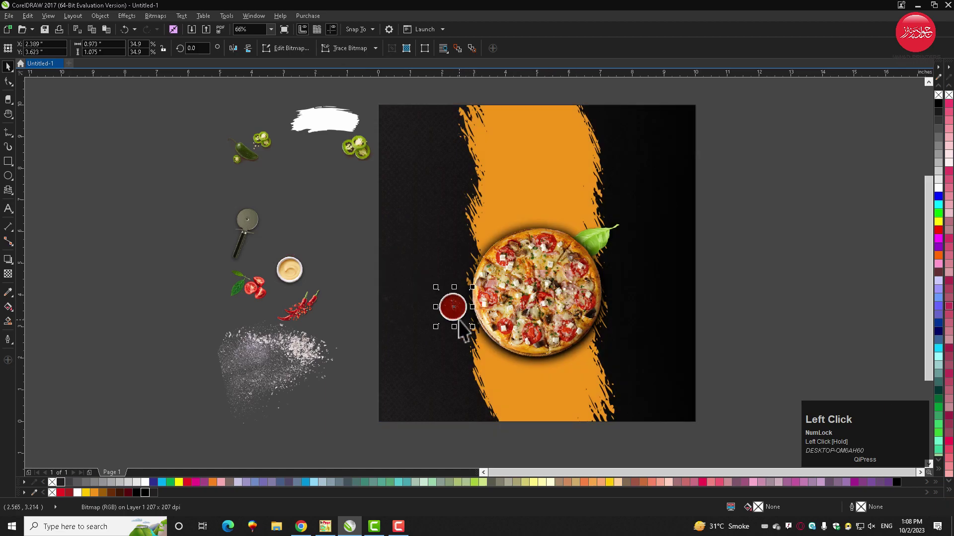
key("Right")
left_click_drag(288, 281, 514, 368)
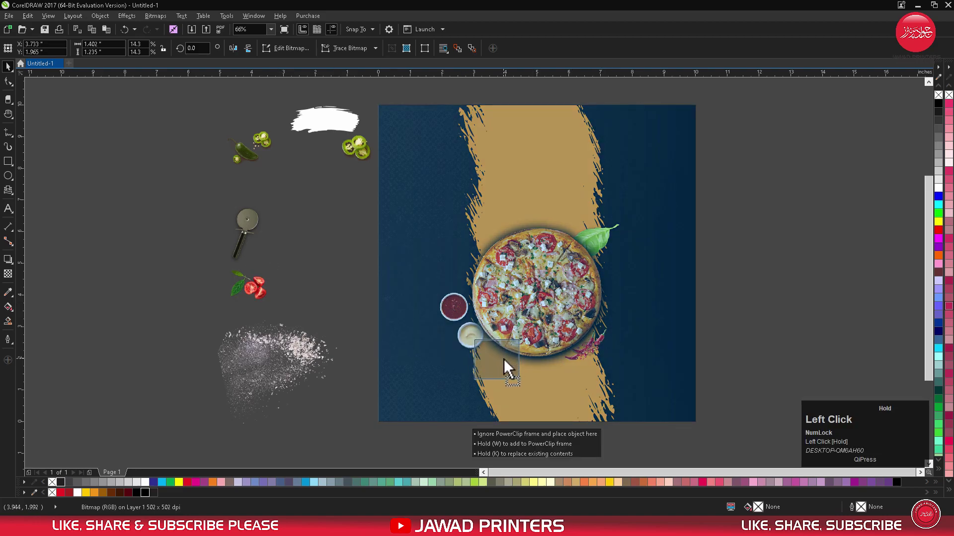
key("ctrl+z")
Add the jalapeño pepper and slice copies along the top, then bring the shadowed pizza to front.
left_click_drag(256, 233, 366, 151)
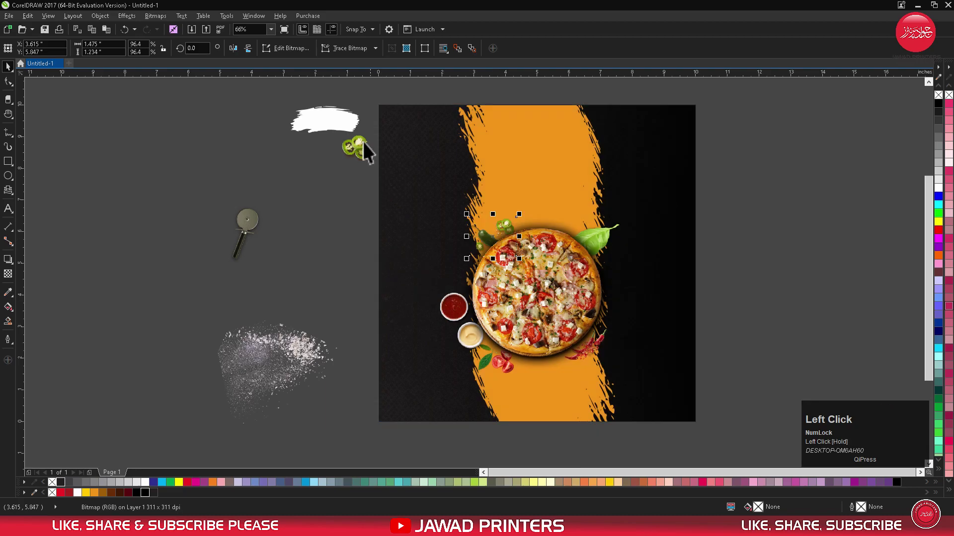
left_click_drag(365, 150, 554, 232)
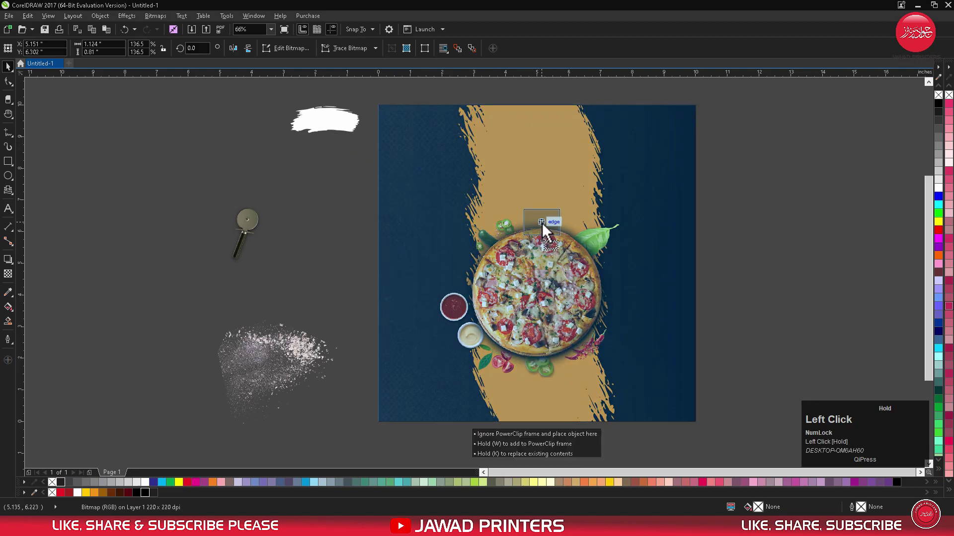
right_click(553, 232)
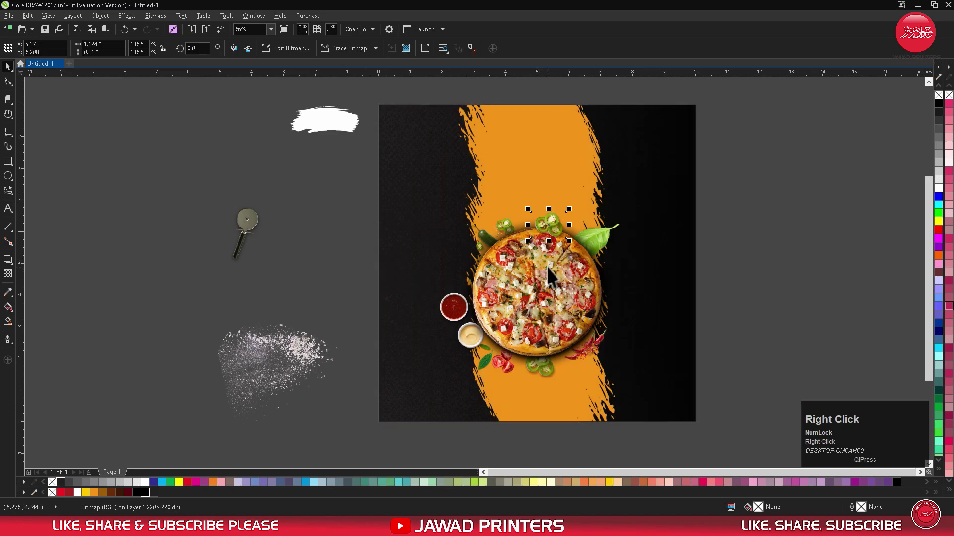
left_click(559, 270)
key("shift+Page_Up")
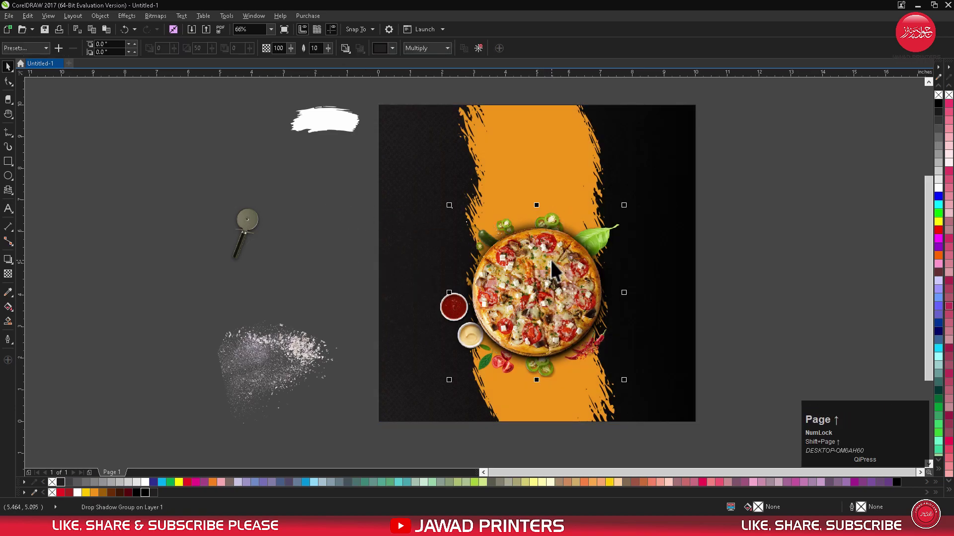
Pick the flour dust image to place it right of the pizza.
left_click(357, 268)
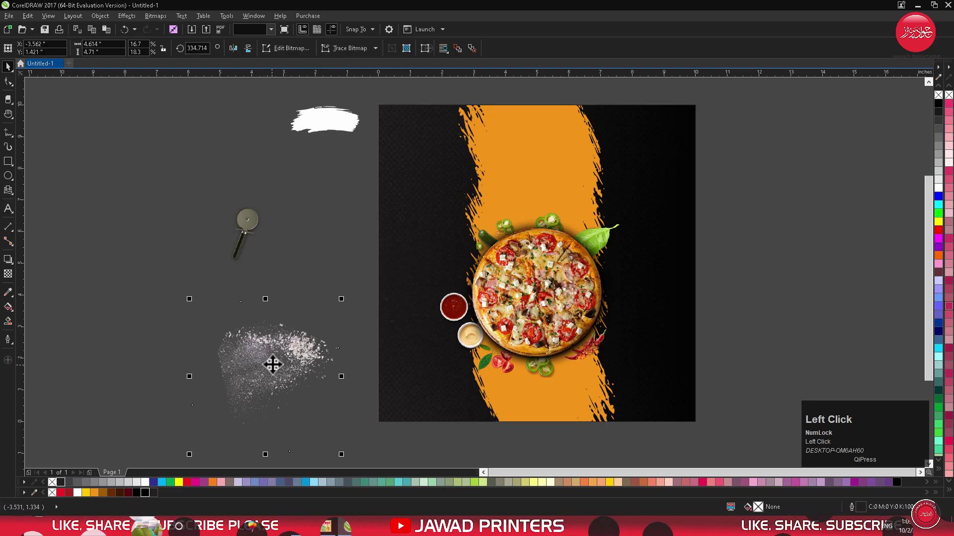
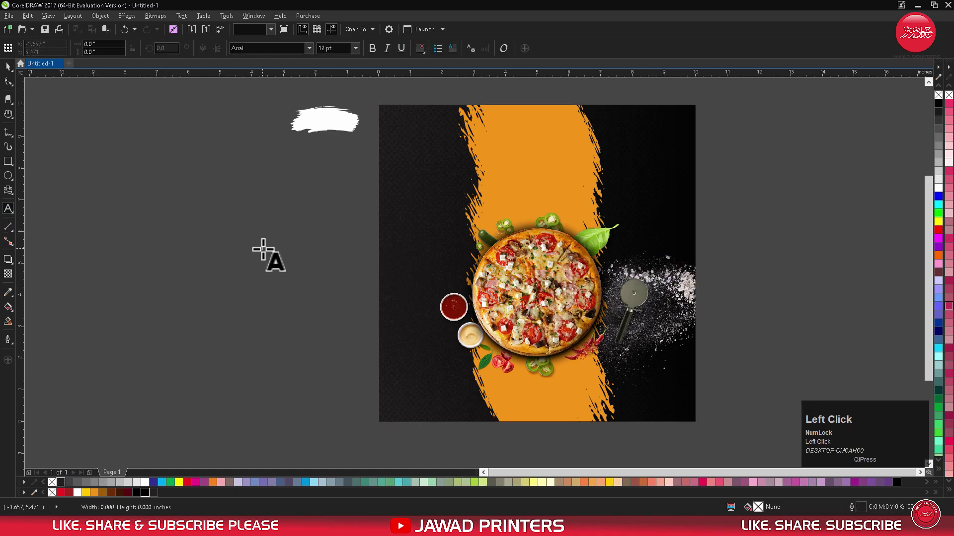
Add the script heading word 'Hot' on the orange stroke.
key("shift+h")
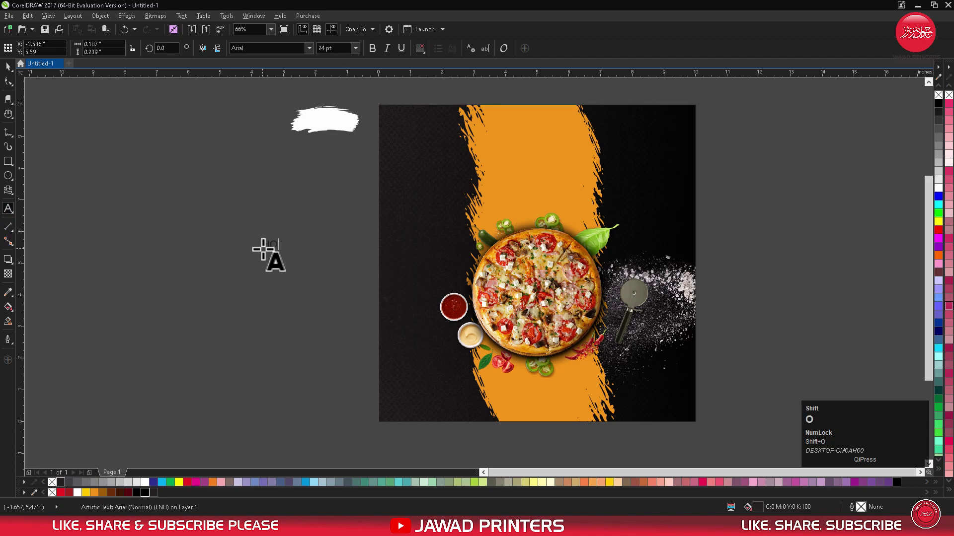
type("ot")
key("ctrl+space")
left_click(266, 268)
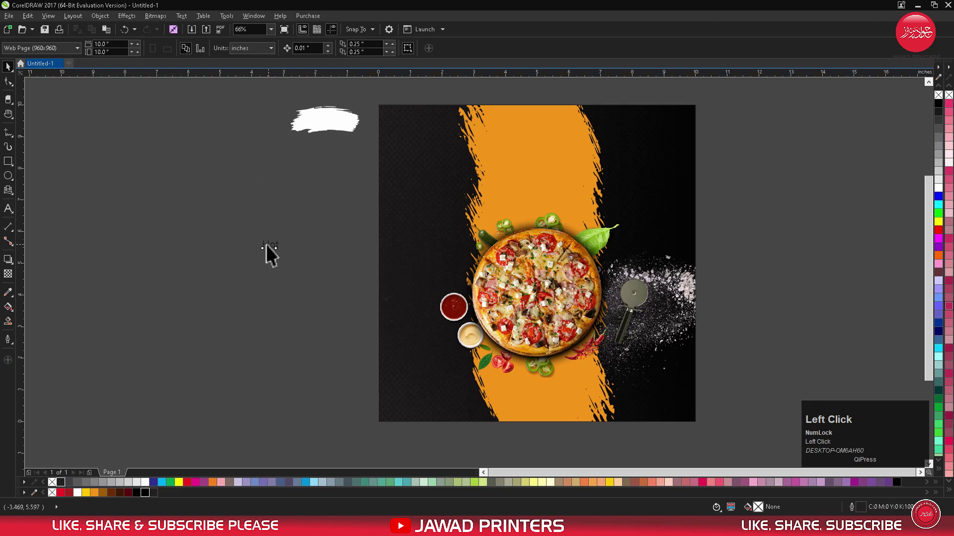
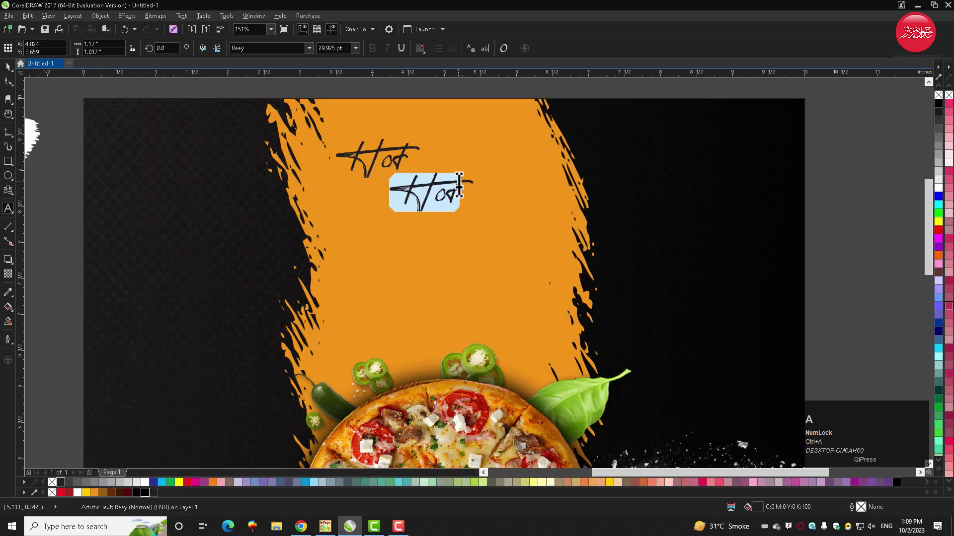
Turn the copied word into '&' and select the three heading words Hot & Spicy together.
key("shift+7")
key("ctrl+space")
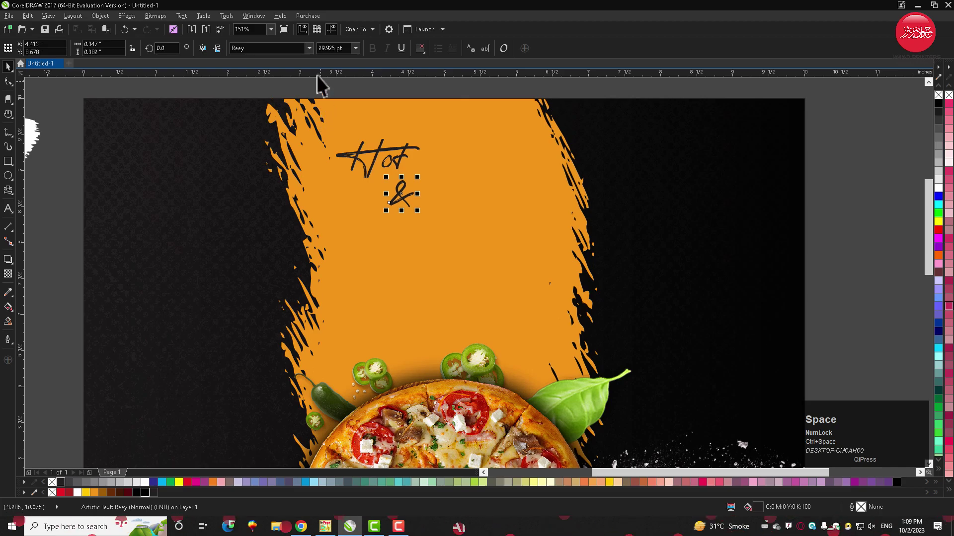
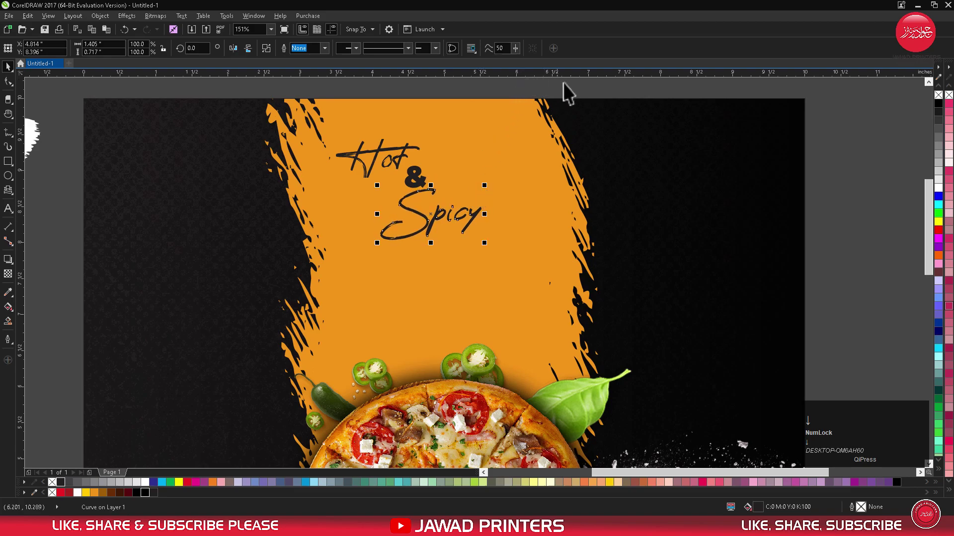
left_click_drag(575, 94, 452, 57)
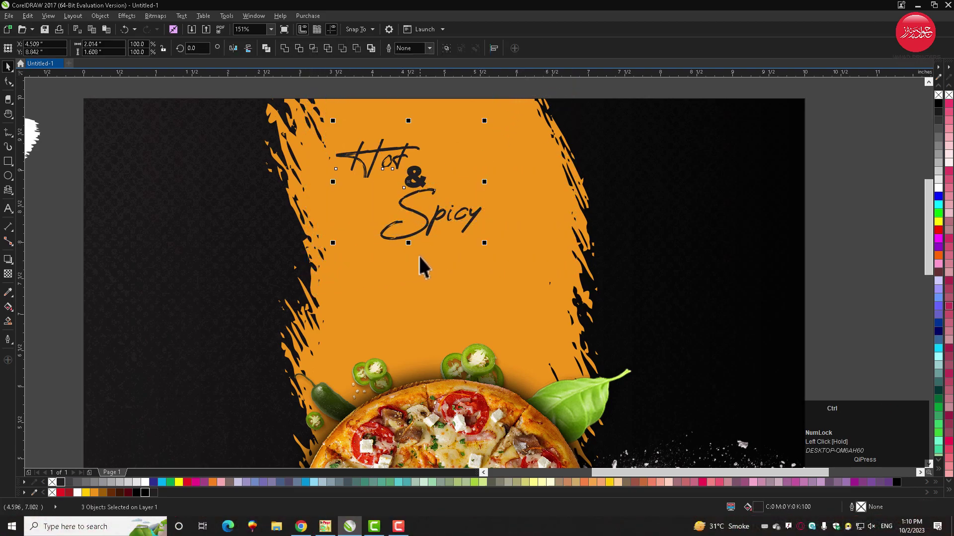
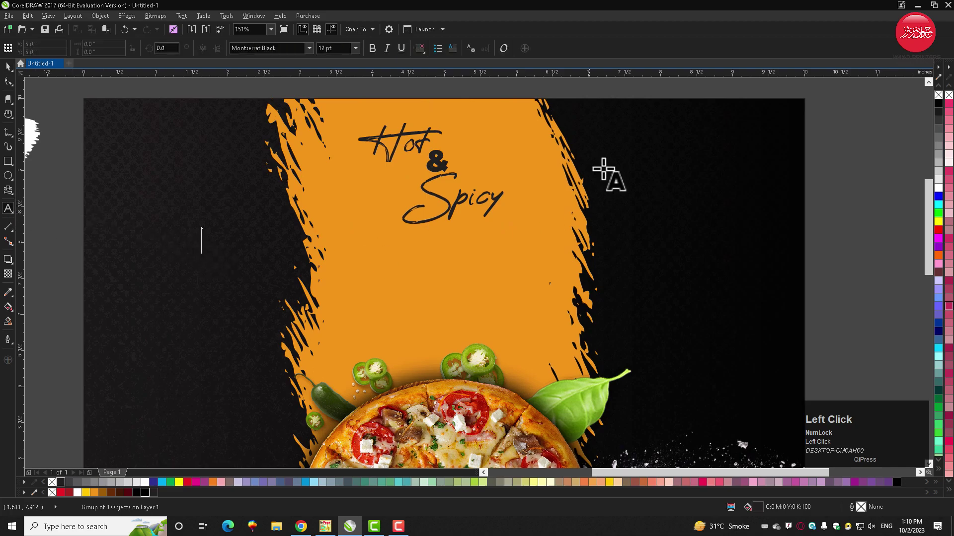
Enter the title word 'PIZZA' as a new text line.
key("shift+p")
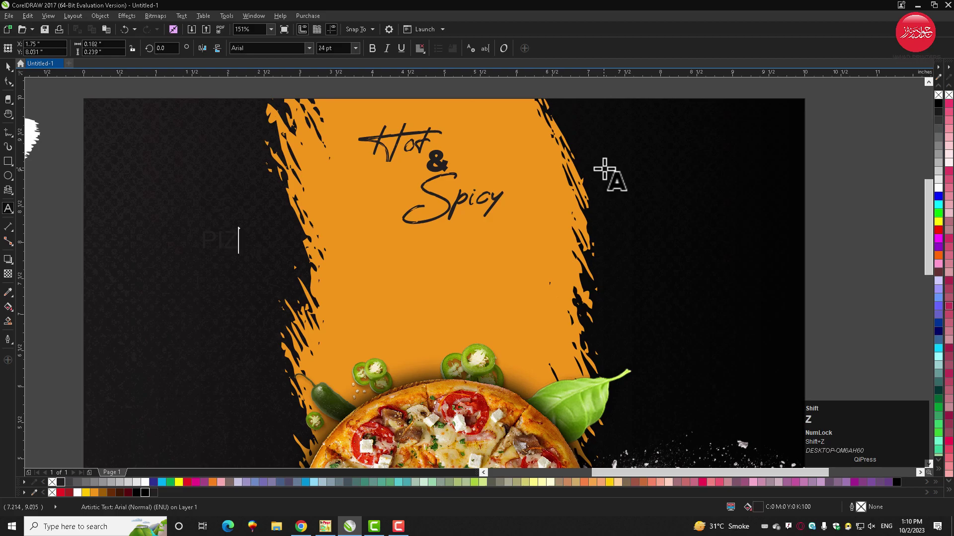
key("shift+a")
key("ctrl+space")
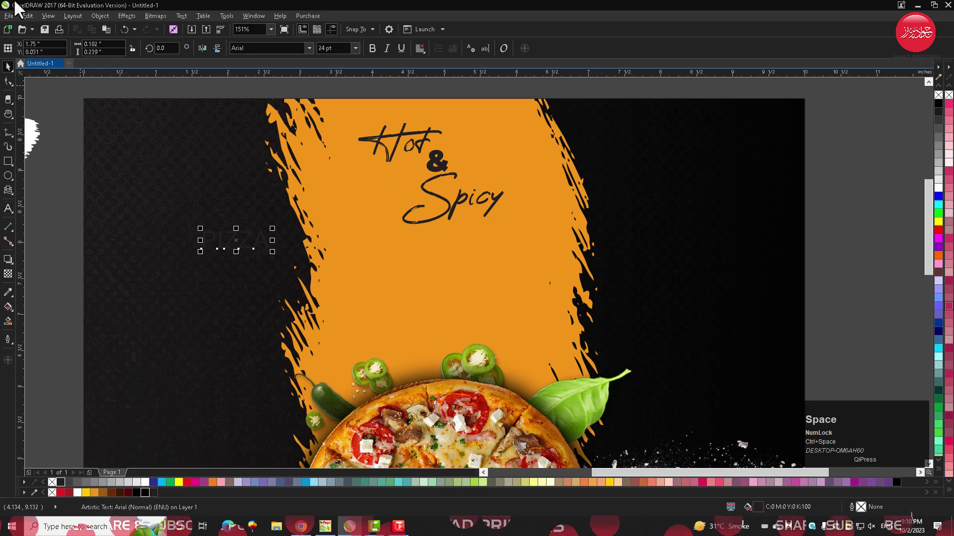
Give PIZZA a brush-letter font and move it onto the stroke below Hot & Spicy.
left_click(310, 55)
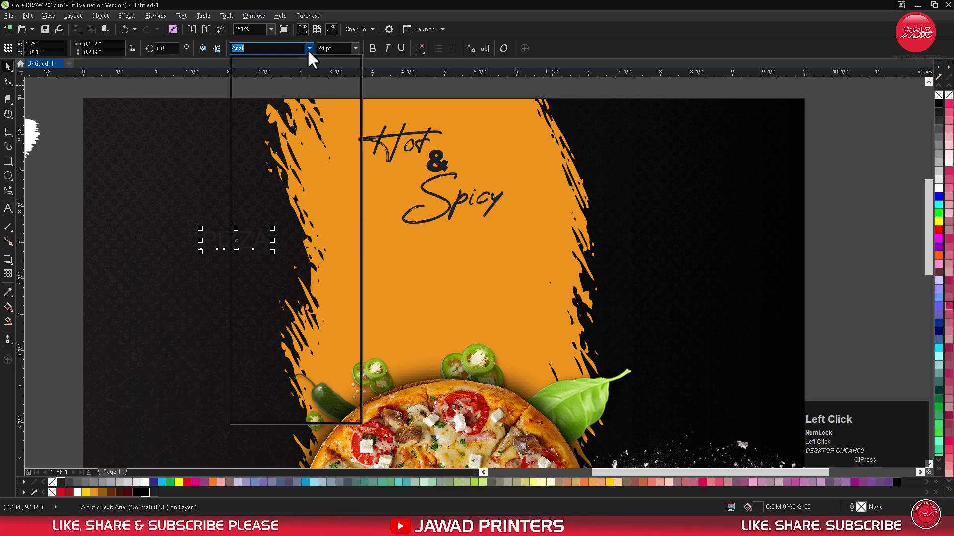
left_click_drag(308, 111, 371, 255)
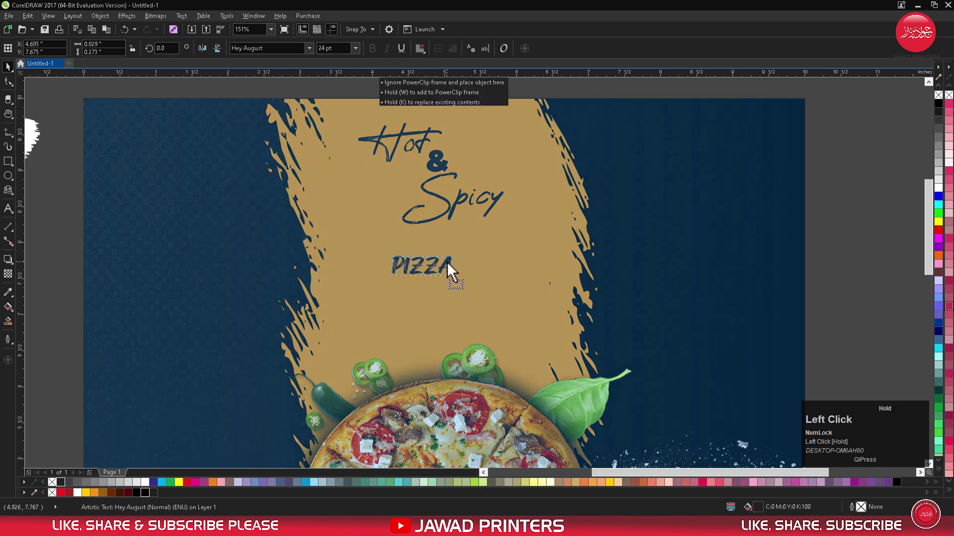
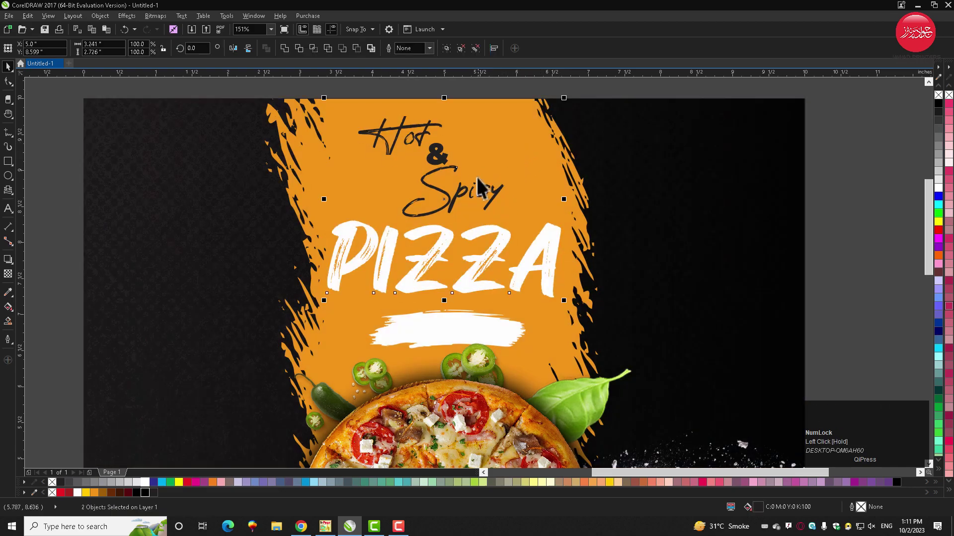
left_click(451, 202)
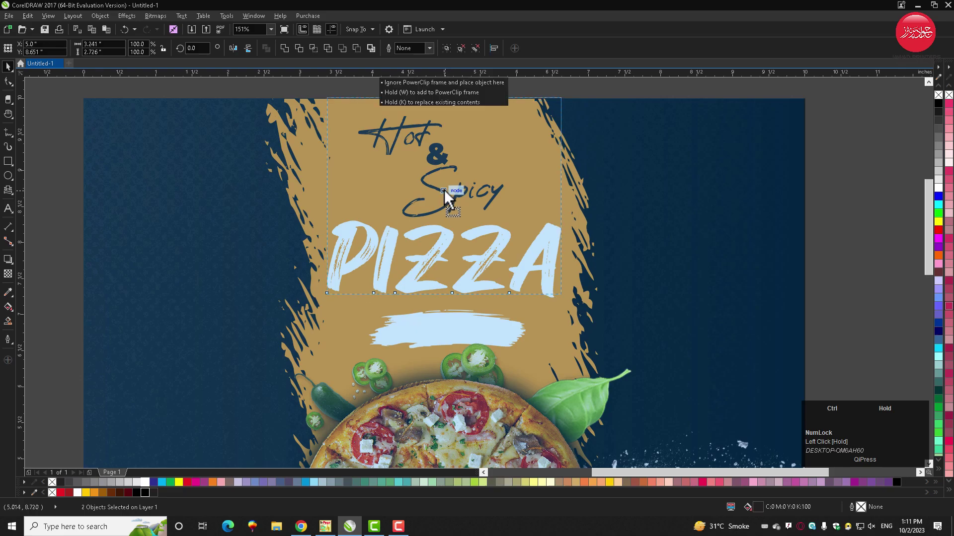
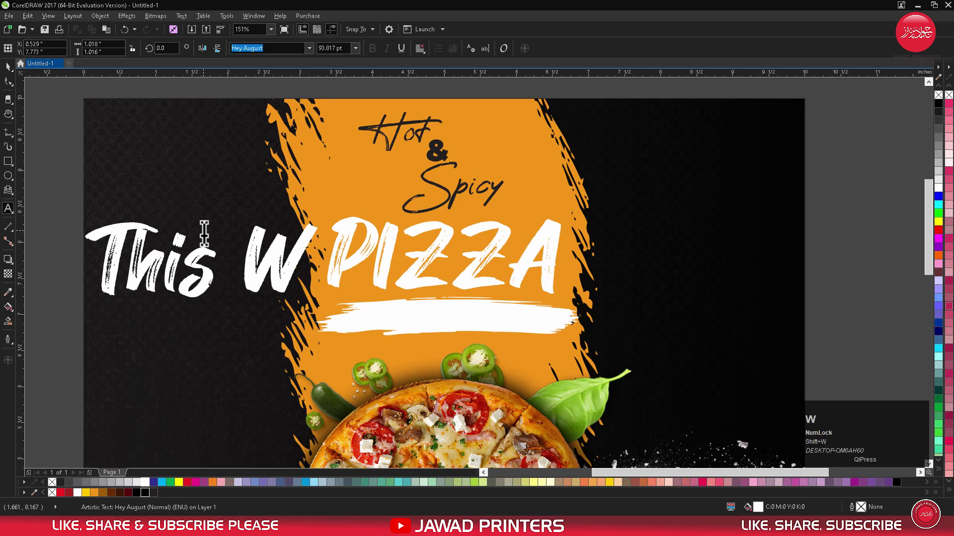
Finish typing the tagline 'This Weekend Only'.
type("eeken")
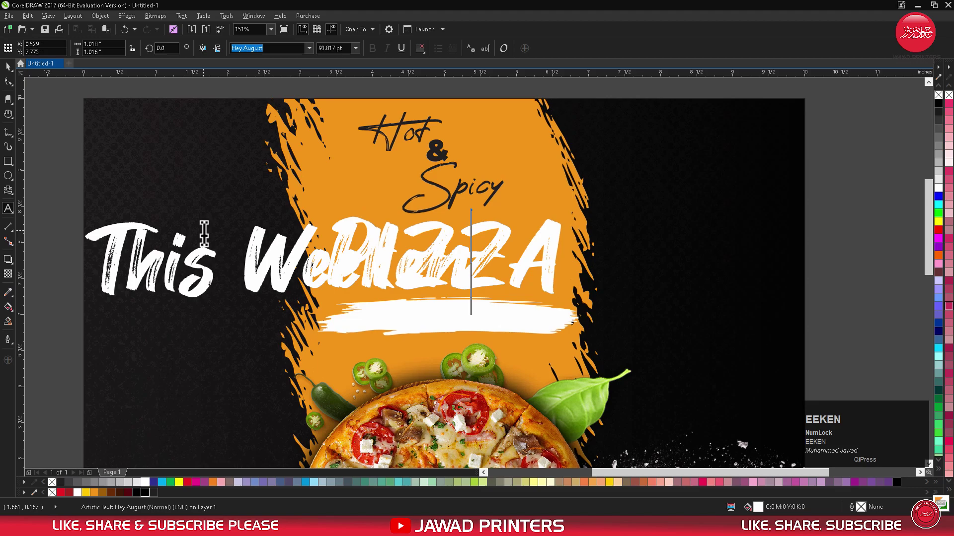
type("d")
key("space")
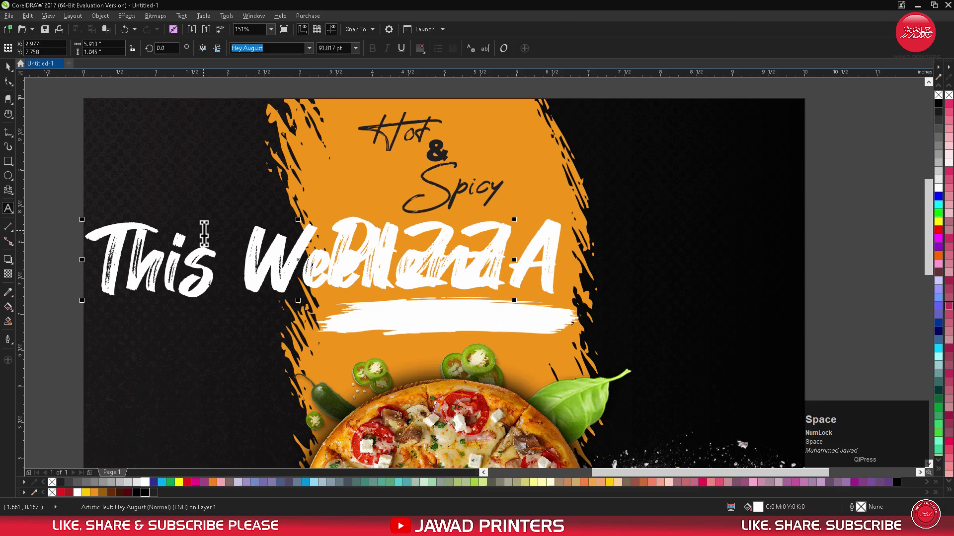
key("space")
key("shift+o")
type("nly")
key("ctrl+space")
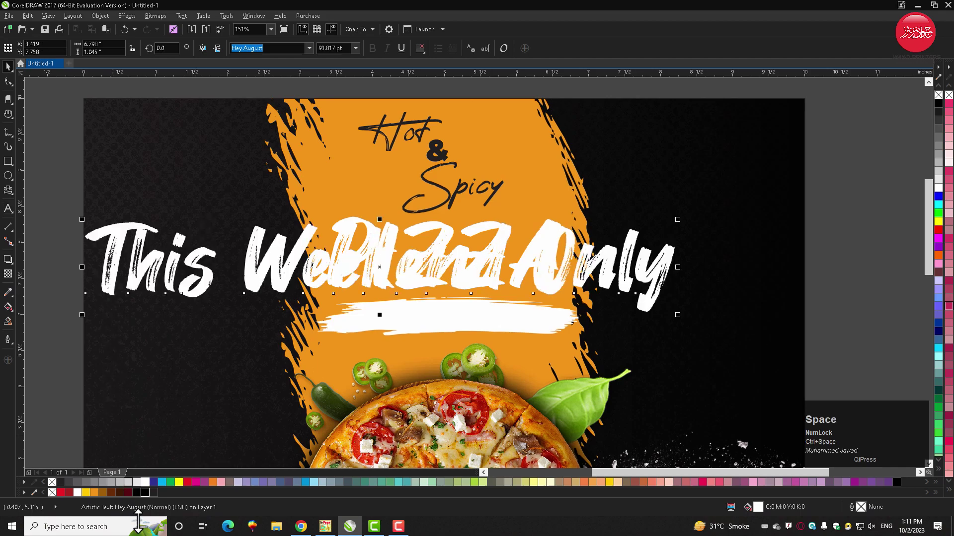
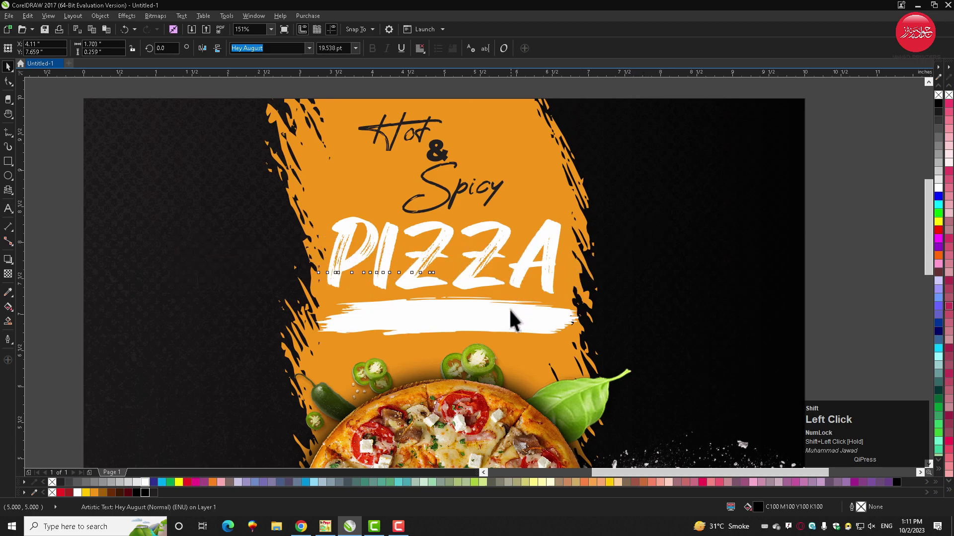
Colour the This Weekend Only line black and set it on the white stroke.
type("ce")
double_click(640, 302)
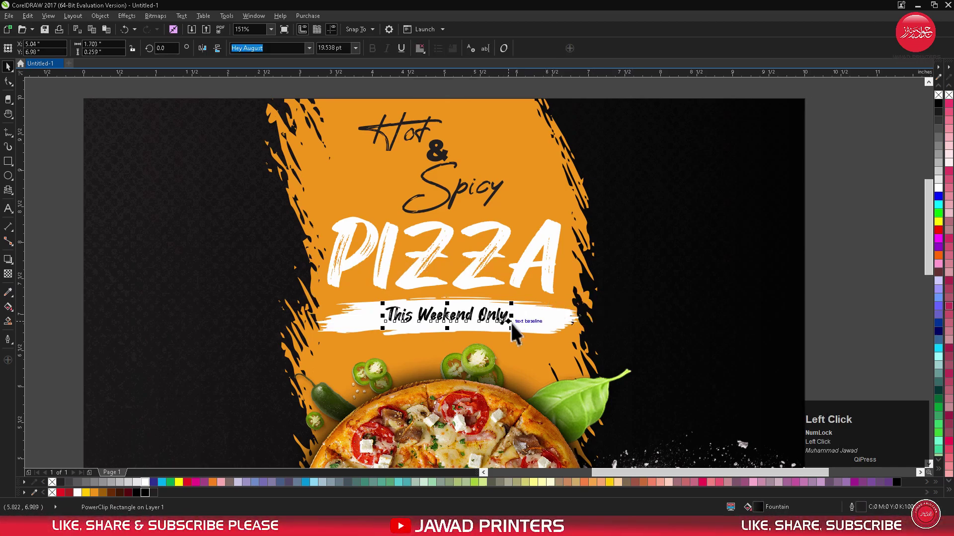
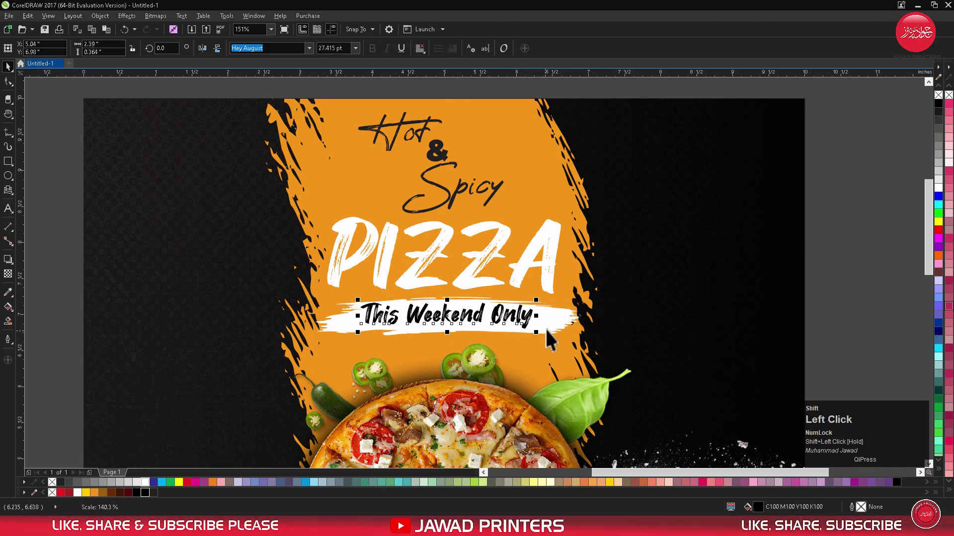
type("ce")
left_click(854, 199)
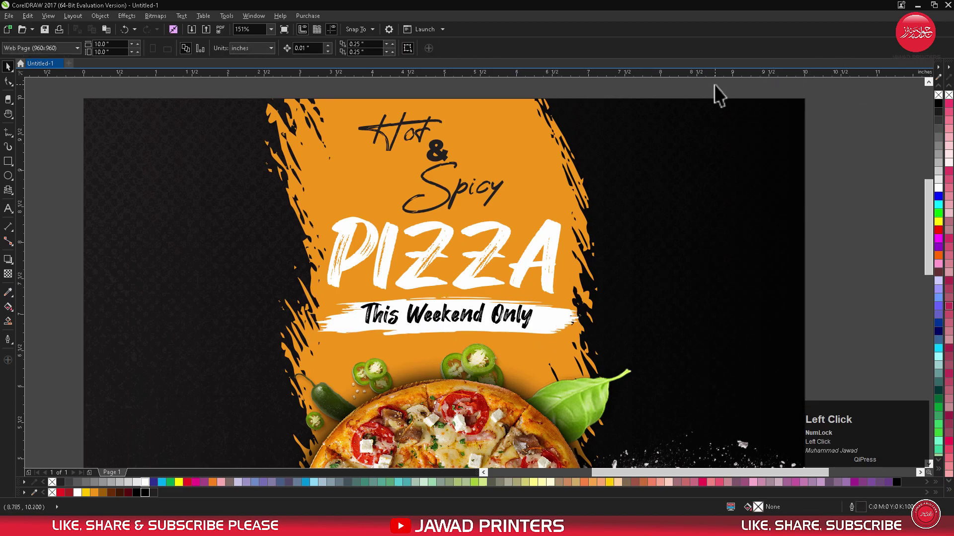
Add a two-line 'LOGO HERE' placeholder in Montserrat Black with tightened line spacing.
key("F3")
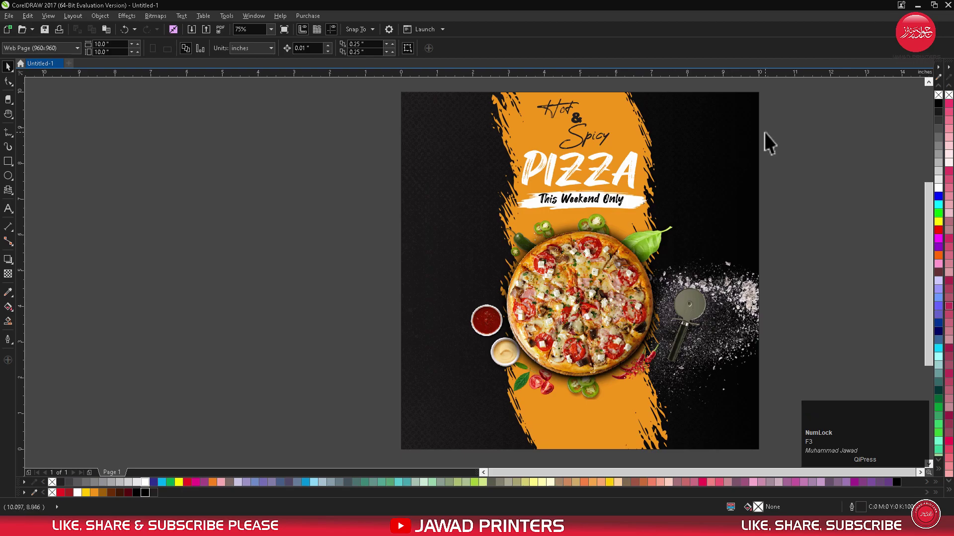
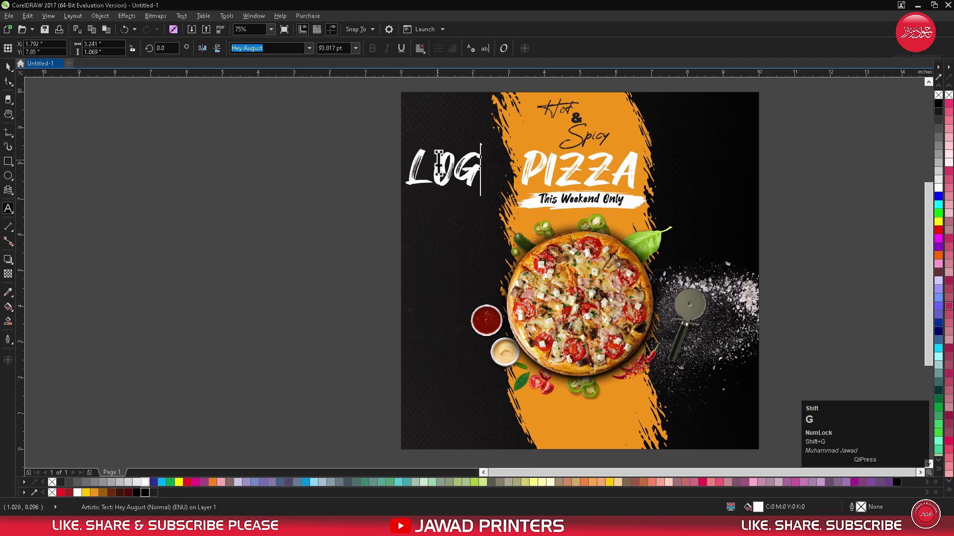
key("shift+Return")
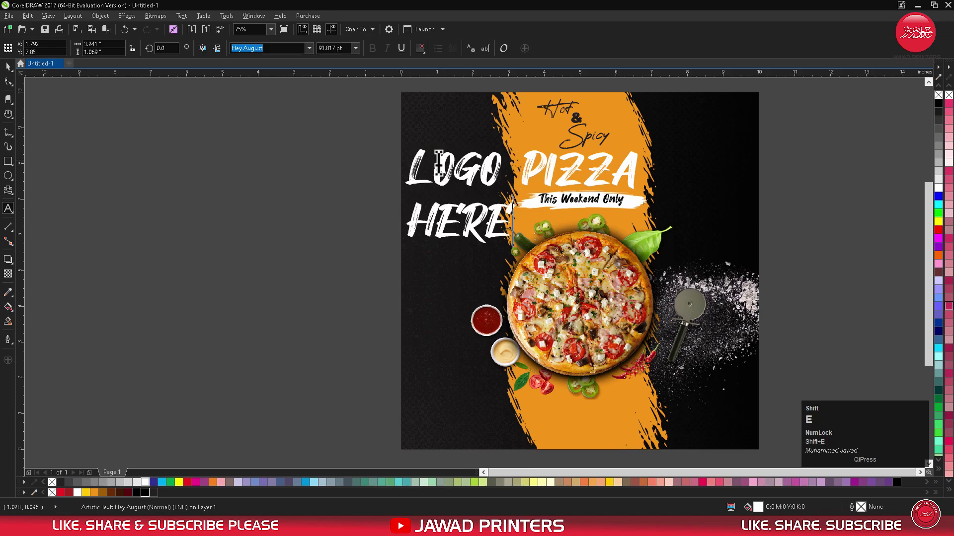
key("space")
key("ctrl+space")
left_click(312, 59)
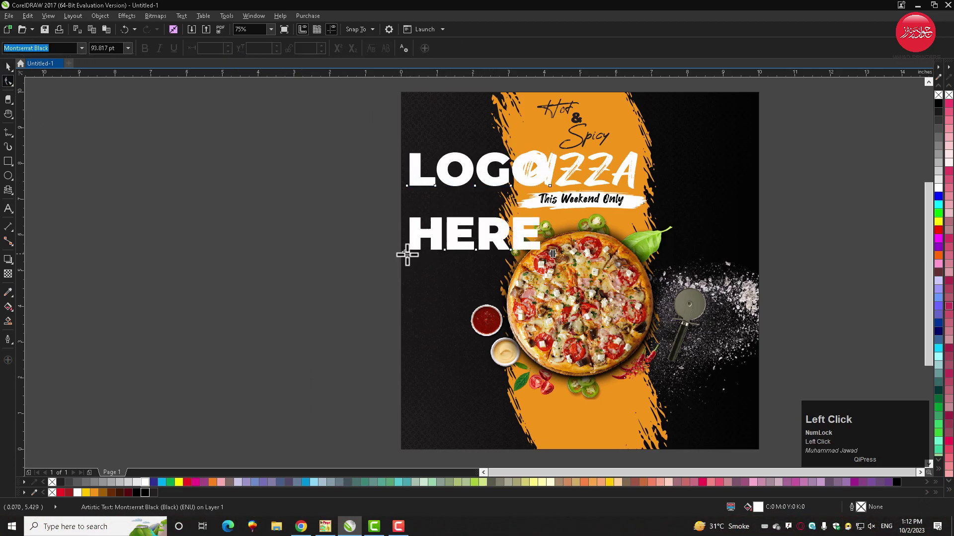
key("space")
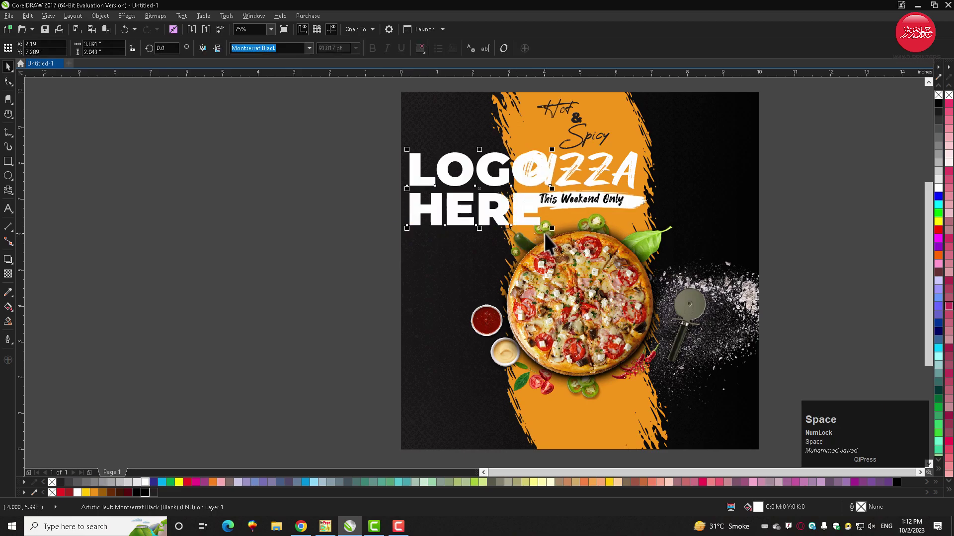
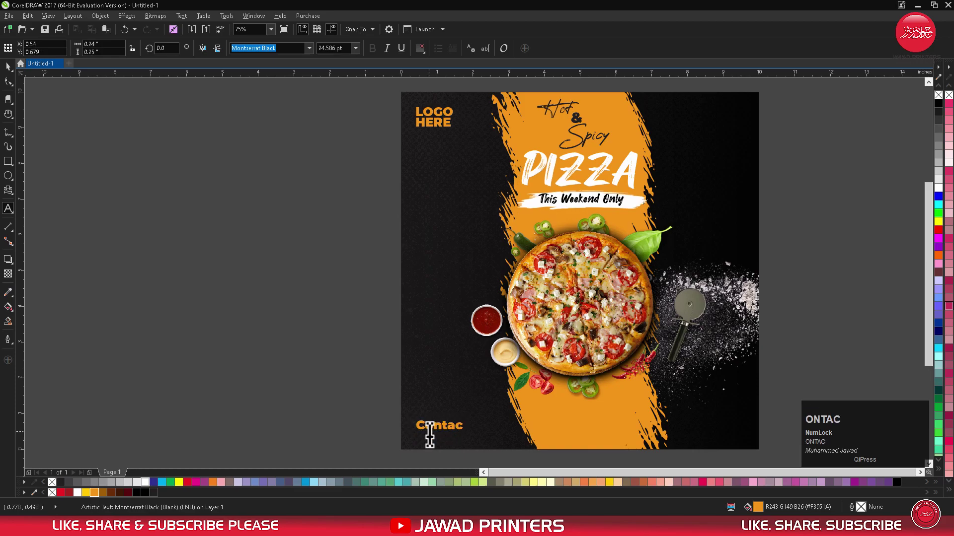
Type the orange 'Contact Us' line at the bottom left.
type("t")
key("space")
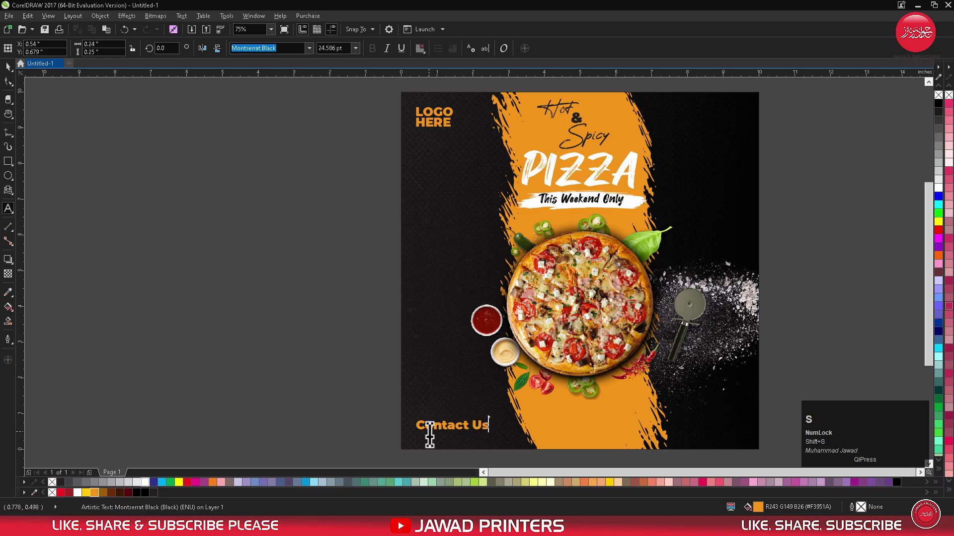
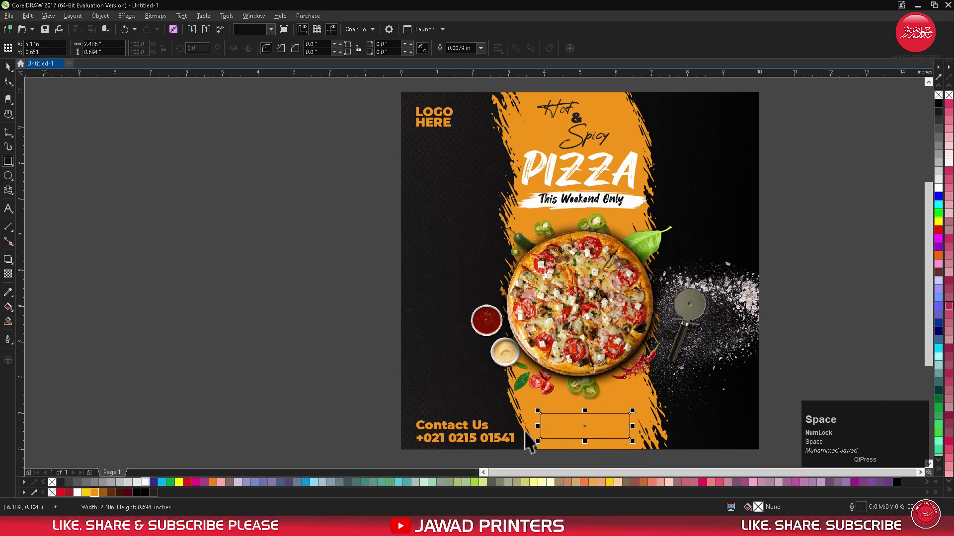
Round the rectangle's corners and fill it black for the ORDER NOW button.
left_click(518, 447)
key("e")
left_click(537, 465)
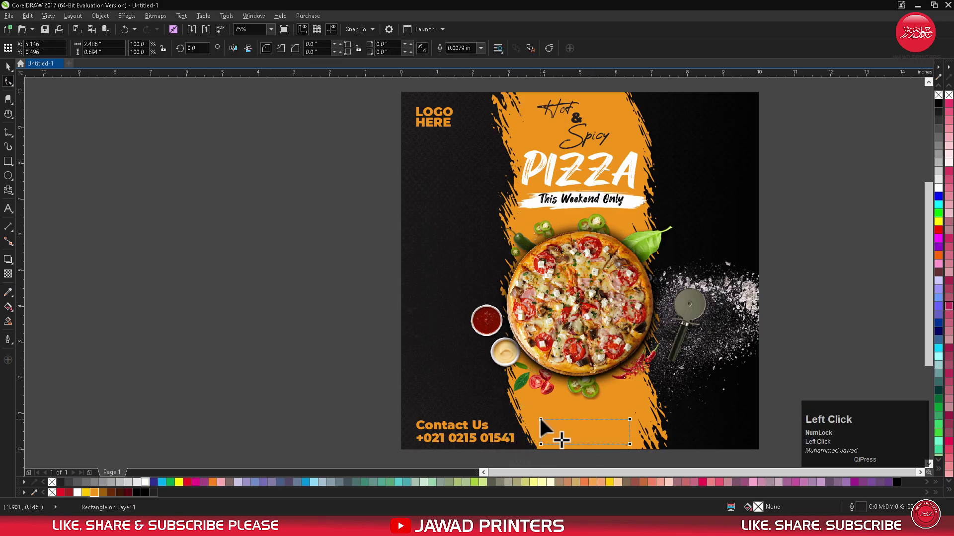
key("space")
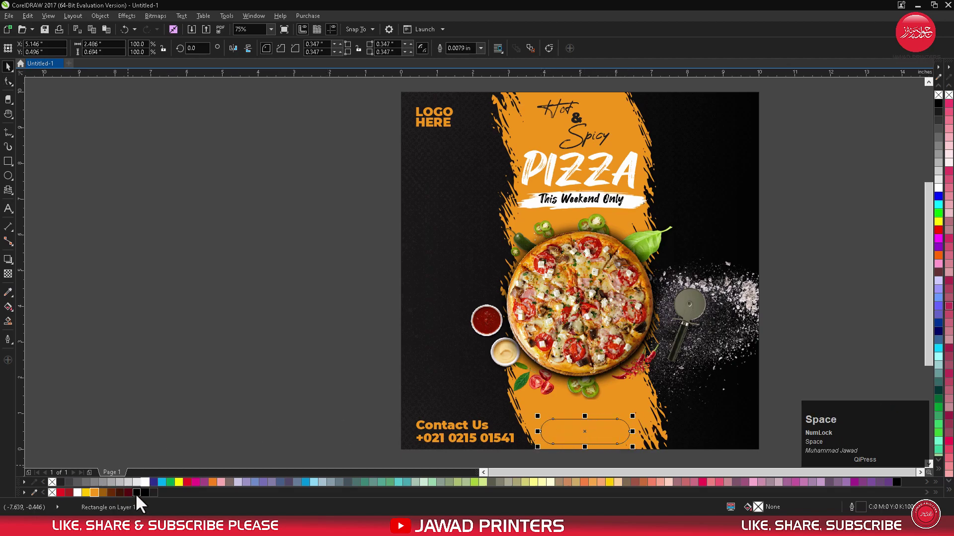
left_click(145, 505)
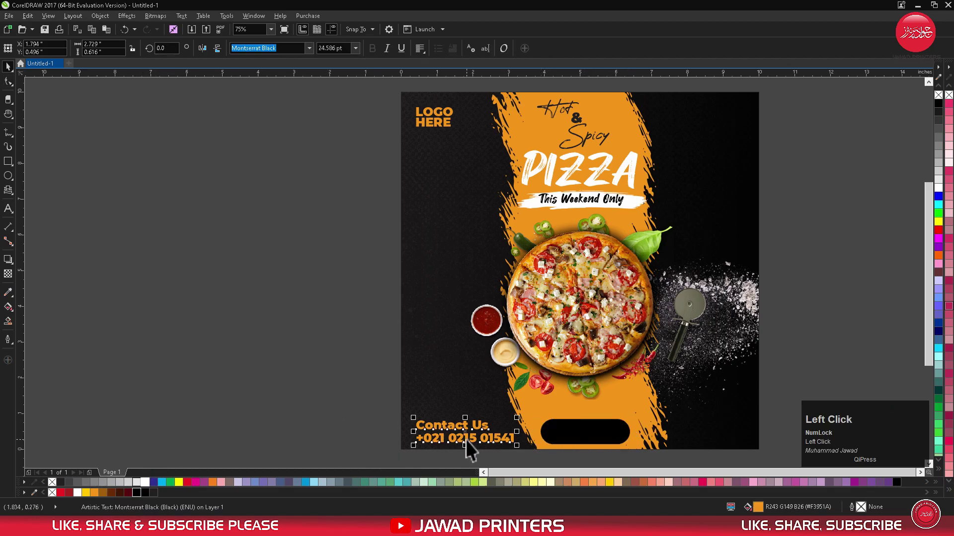
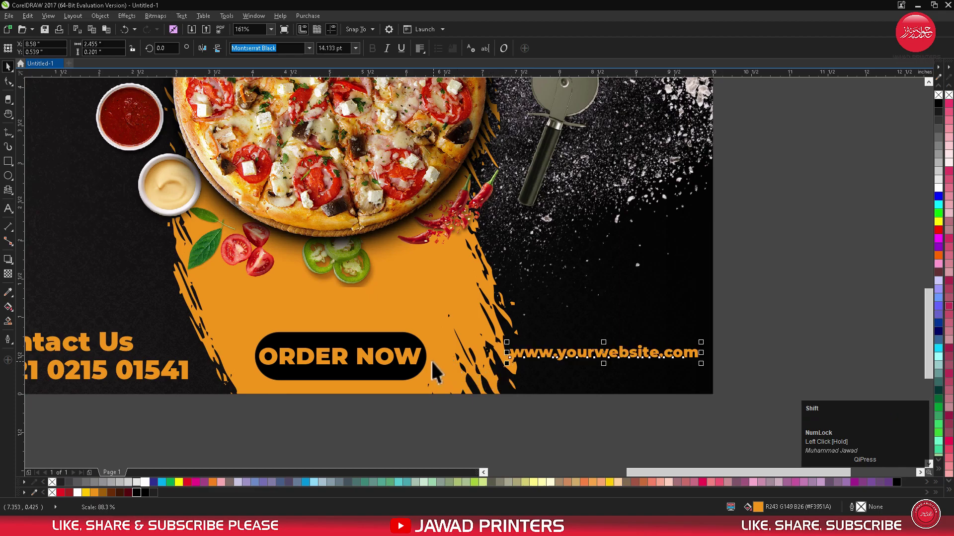
Align the website text's bottom with the ORDER NOW button.
key("b")
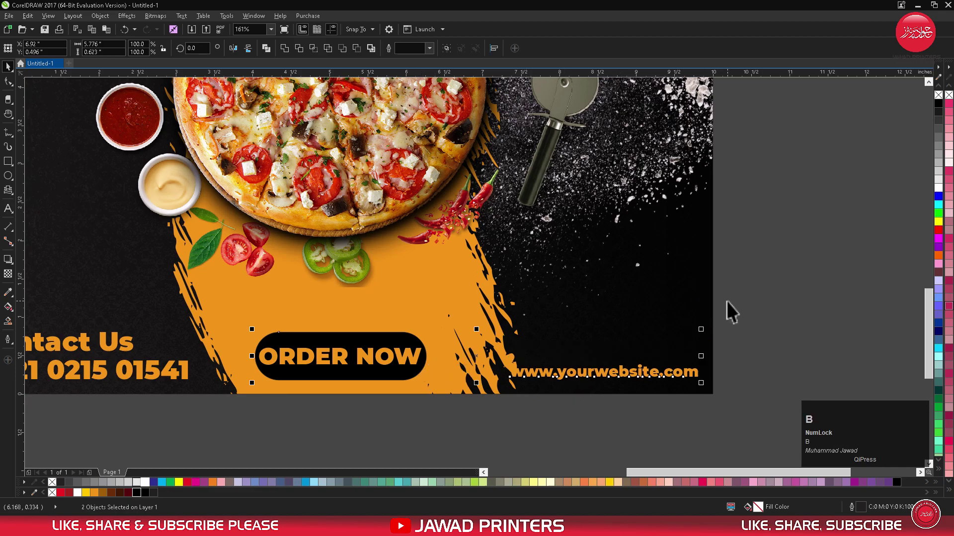
left_click(741, 310)
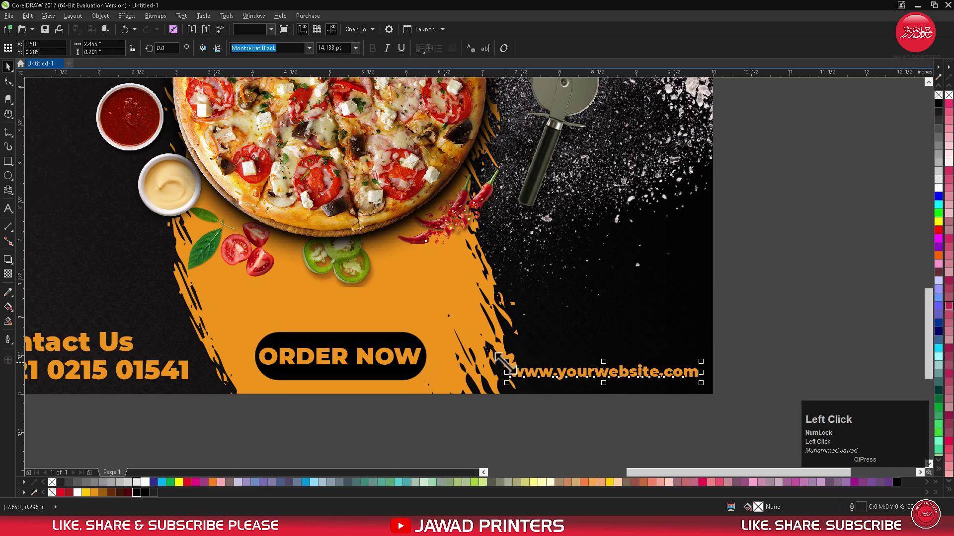
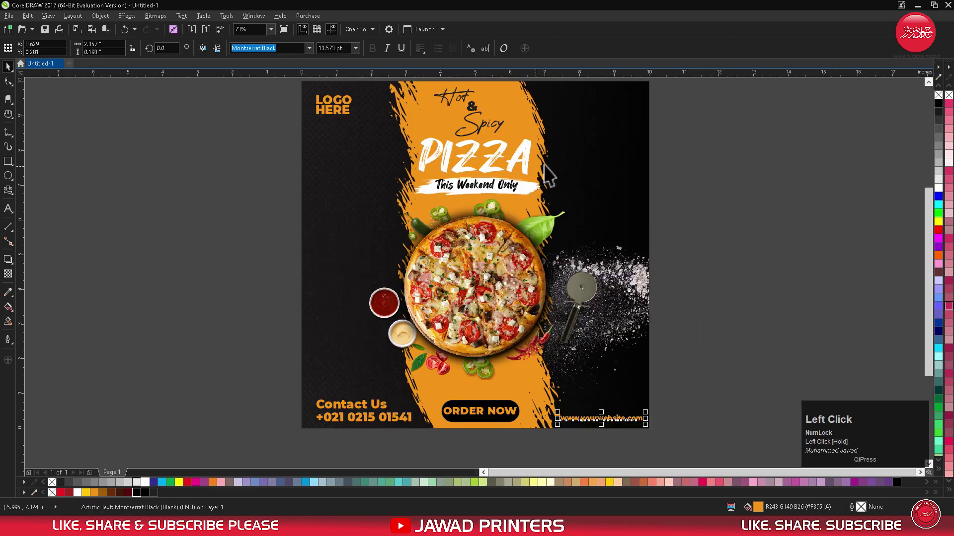
Fit the whole poster page in view and deselect everything for preview.
key("shift+F2")
right_click(701, 174)
left_click(715, 180)
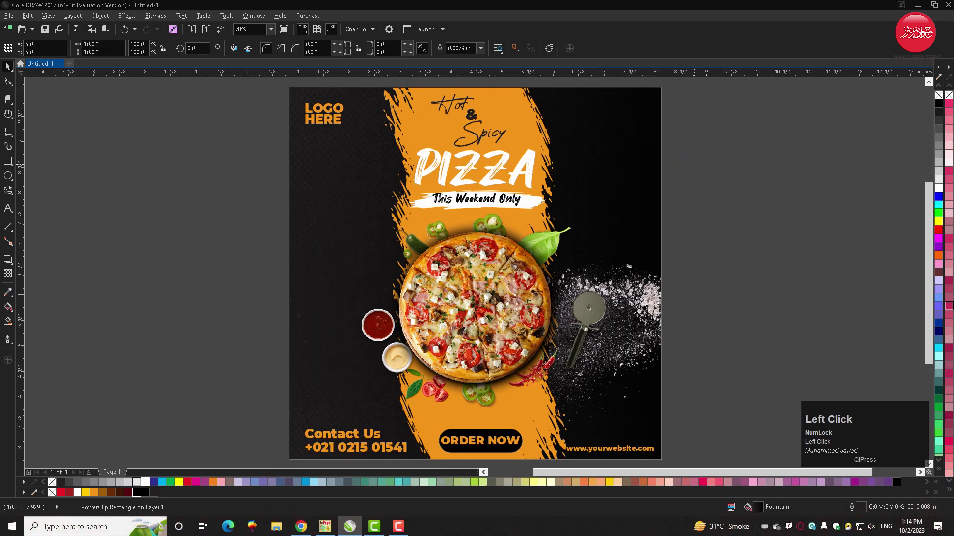